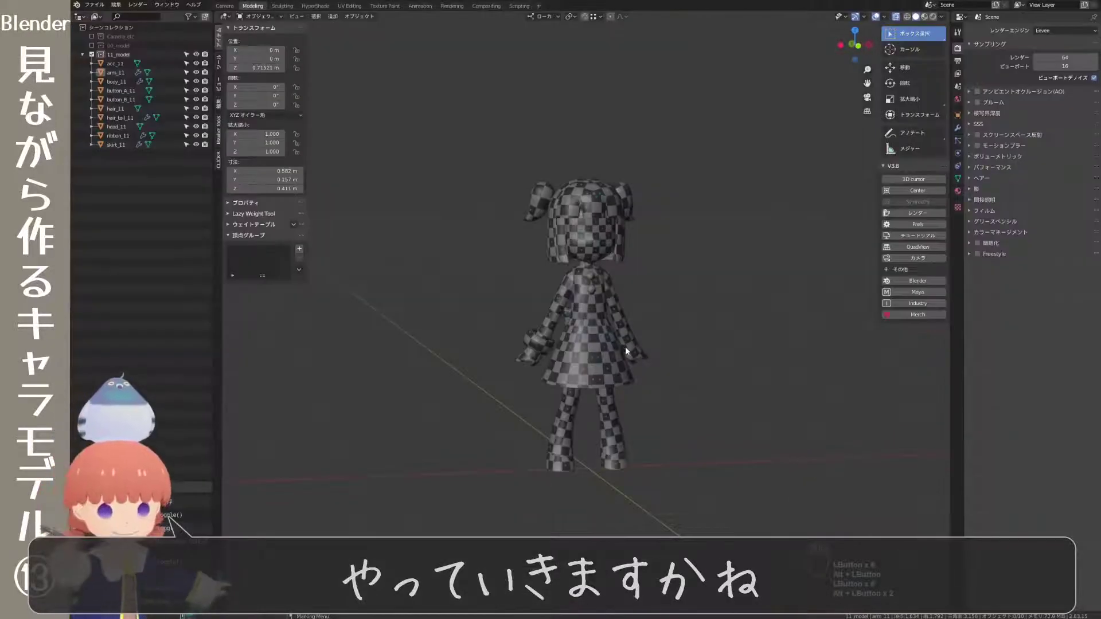
Select the arm object and show its uv_checker material in Material Properties
drag(633, 347, 725, 337)
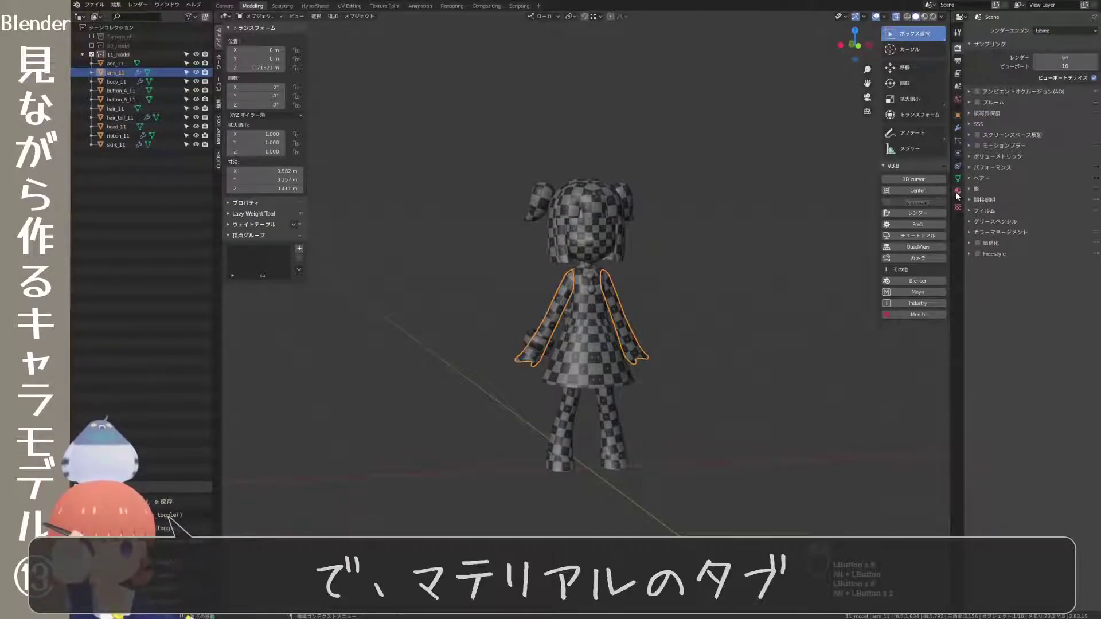
drag(962, 191, 912, 339)
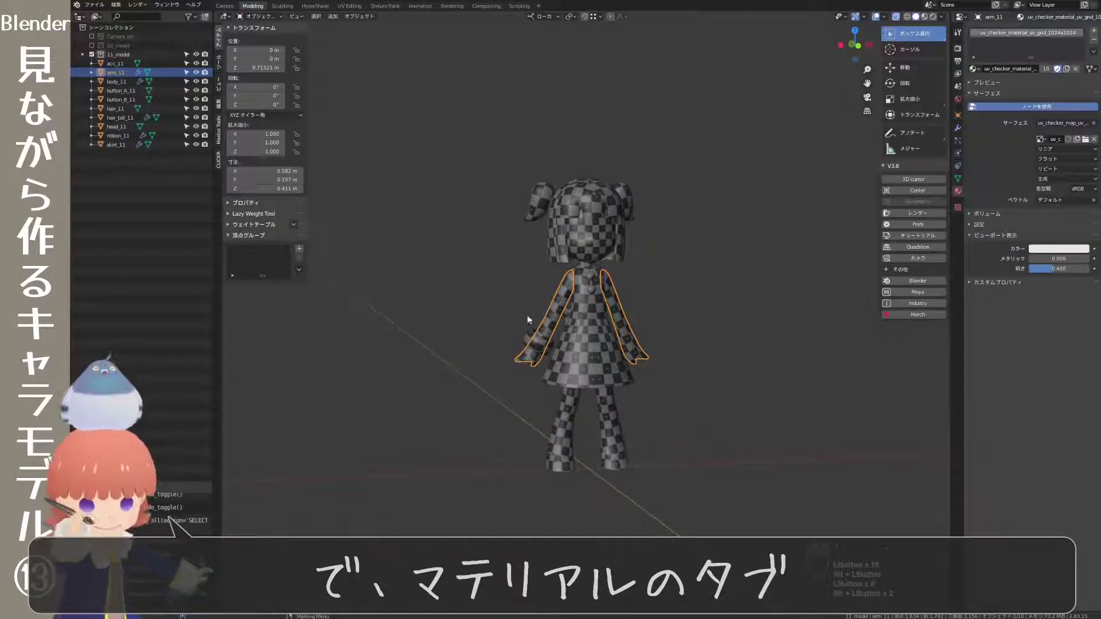
drag(692, 317, 668, 319)
drag(524, 317, 683, 322)
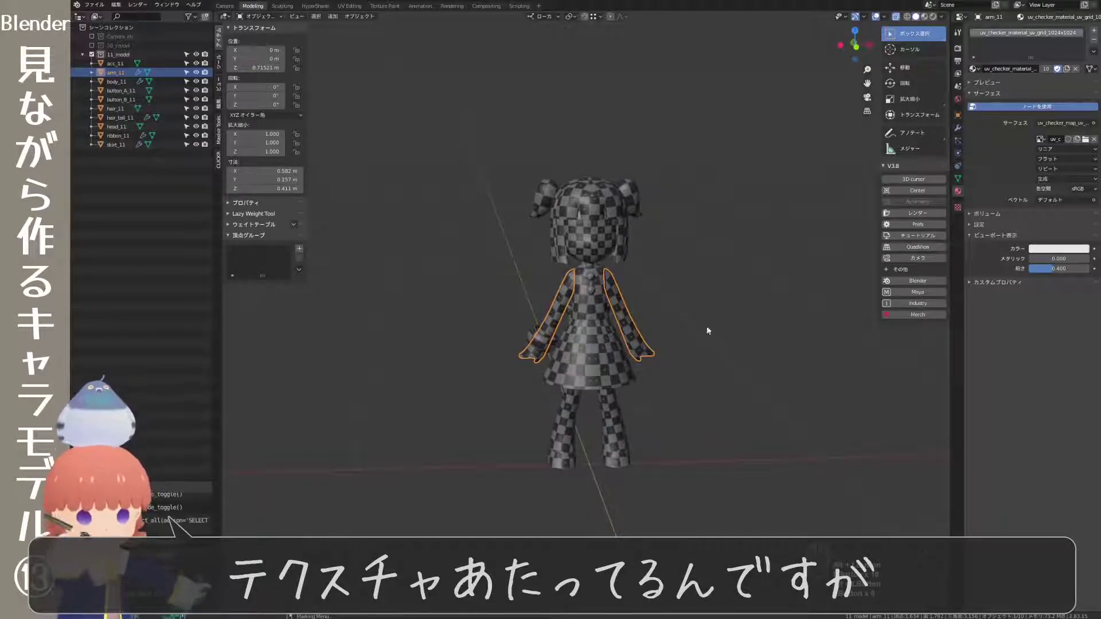
click(733, 347)
drag(740, 361, 772, 362)
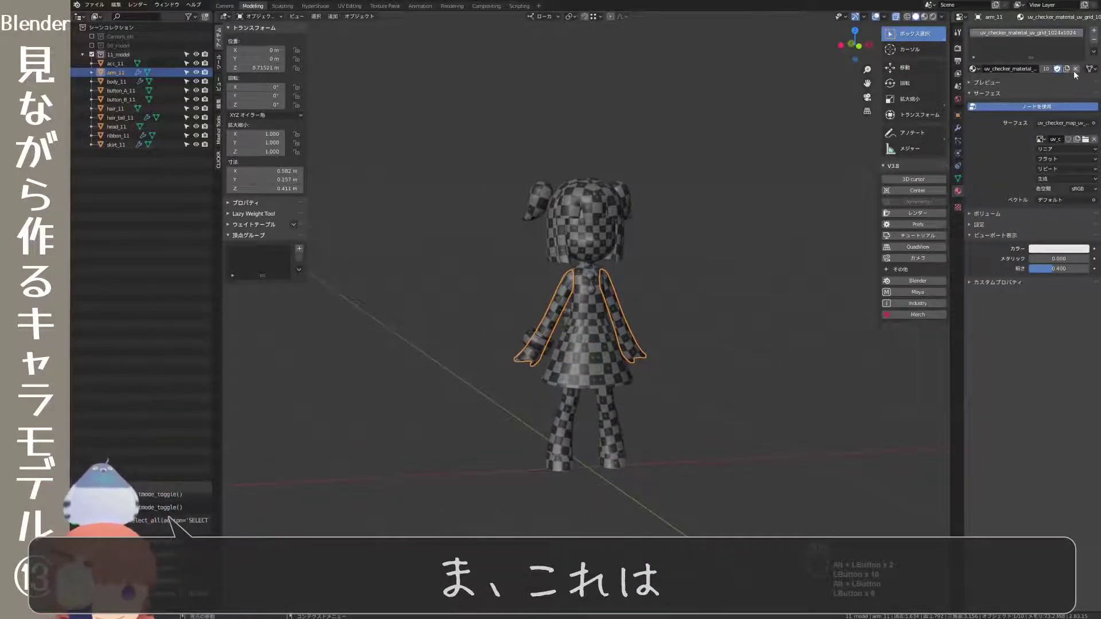
Replace the checker material with a new skin_m material using a Diffuse BSDF surface
click(1079, 70)
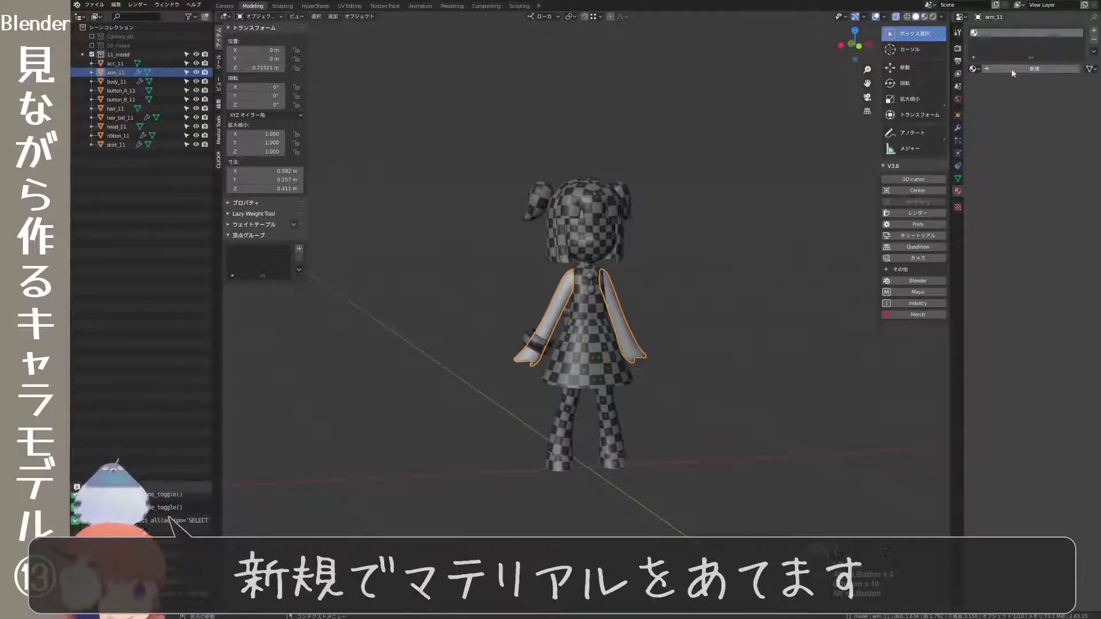
click(1021, 71)
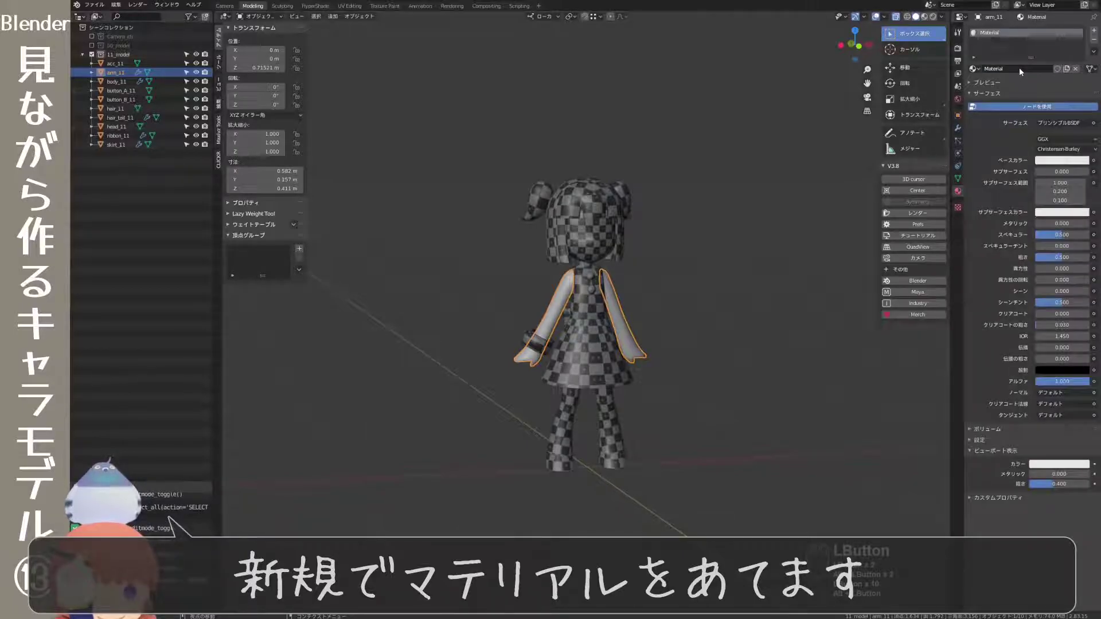
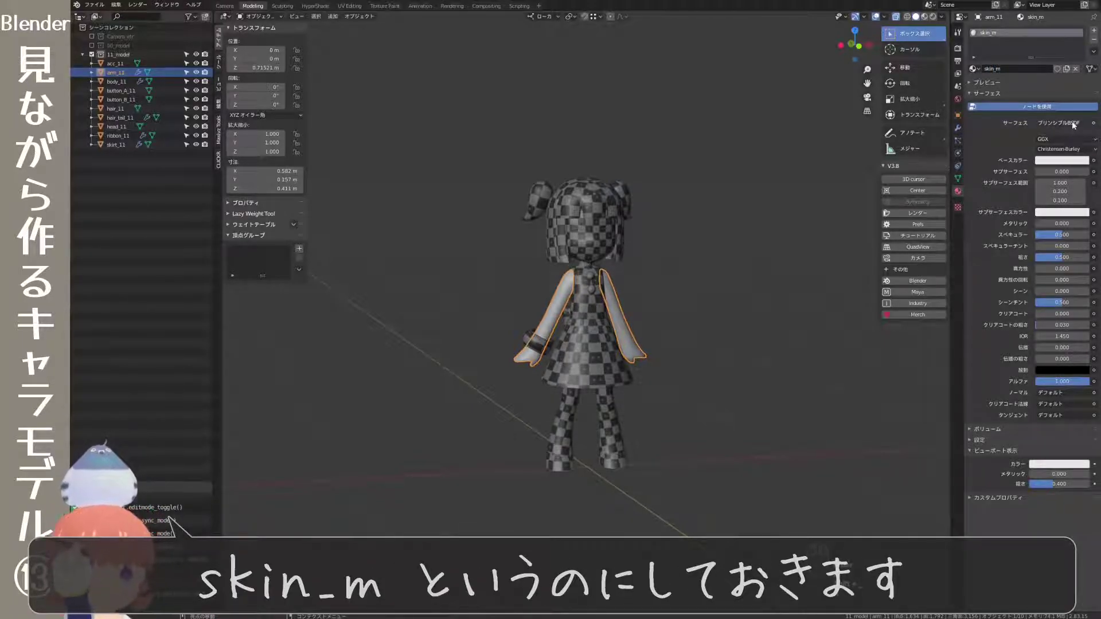
click(1077, 125)
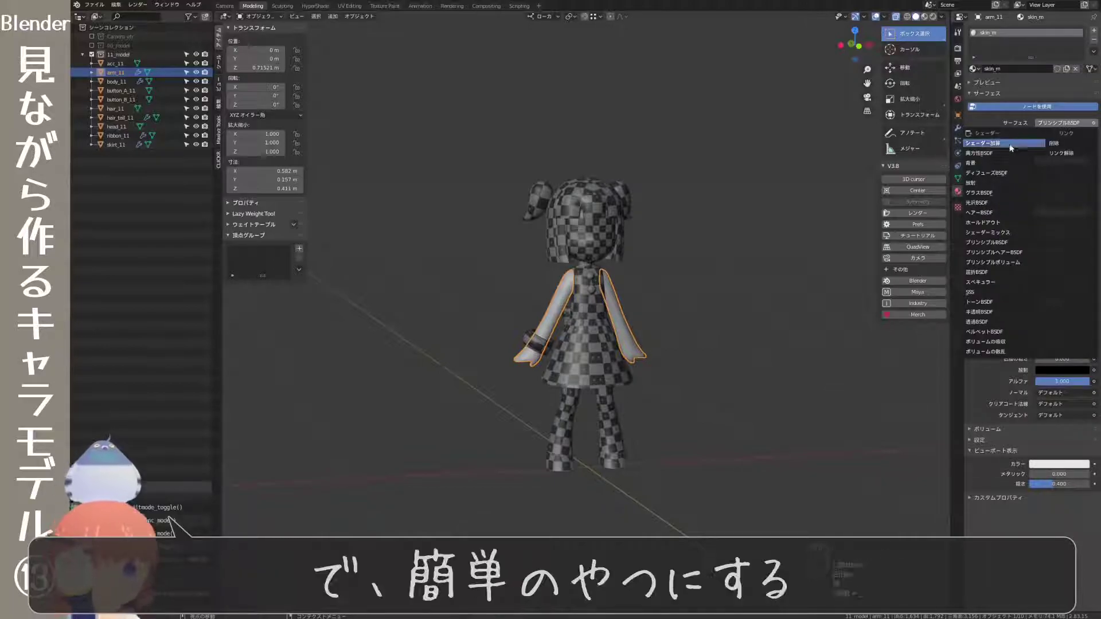
click(1002, 175)
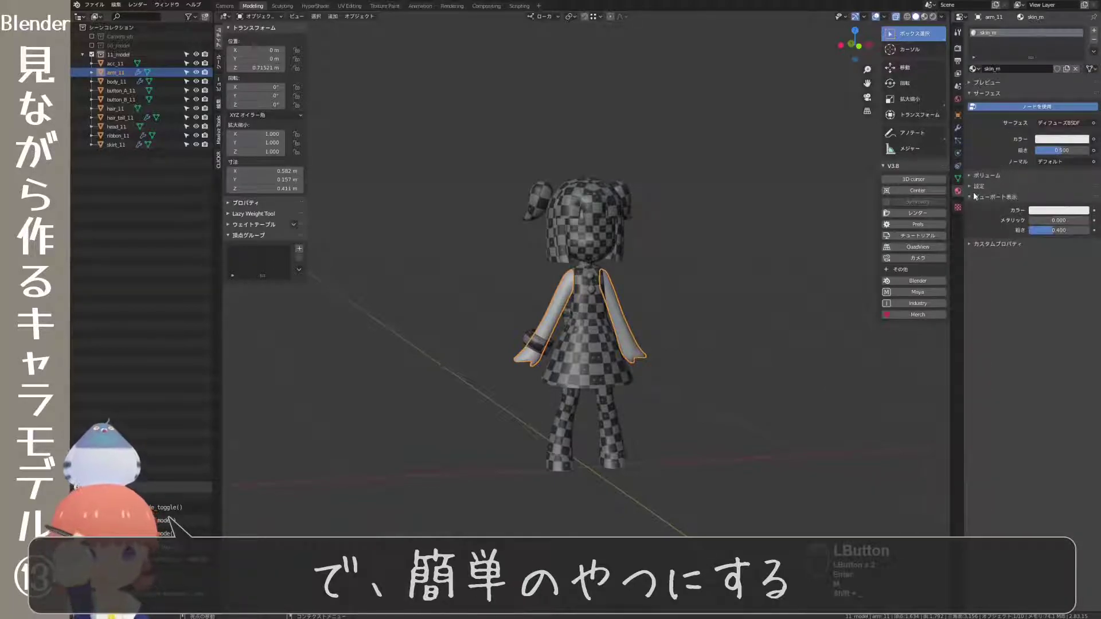
click(975, 197)
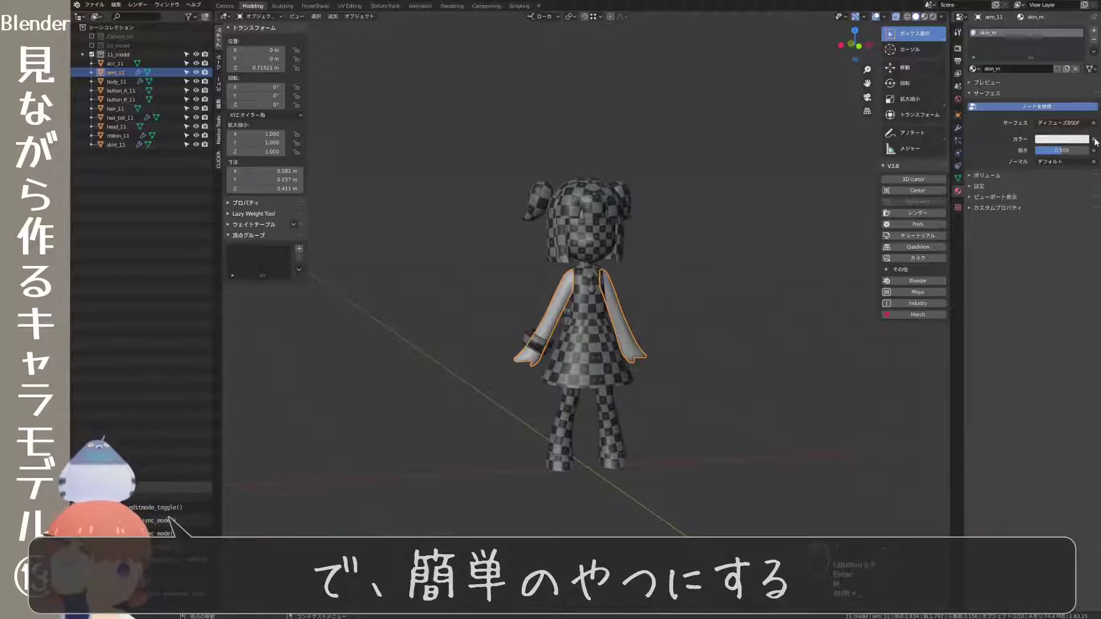
Set the skin_m Color input to be driven by an Image Texture
click(1097, 142)
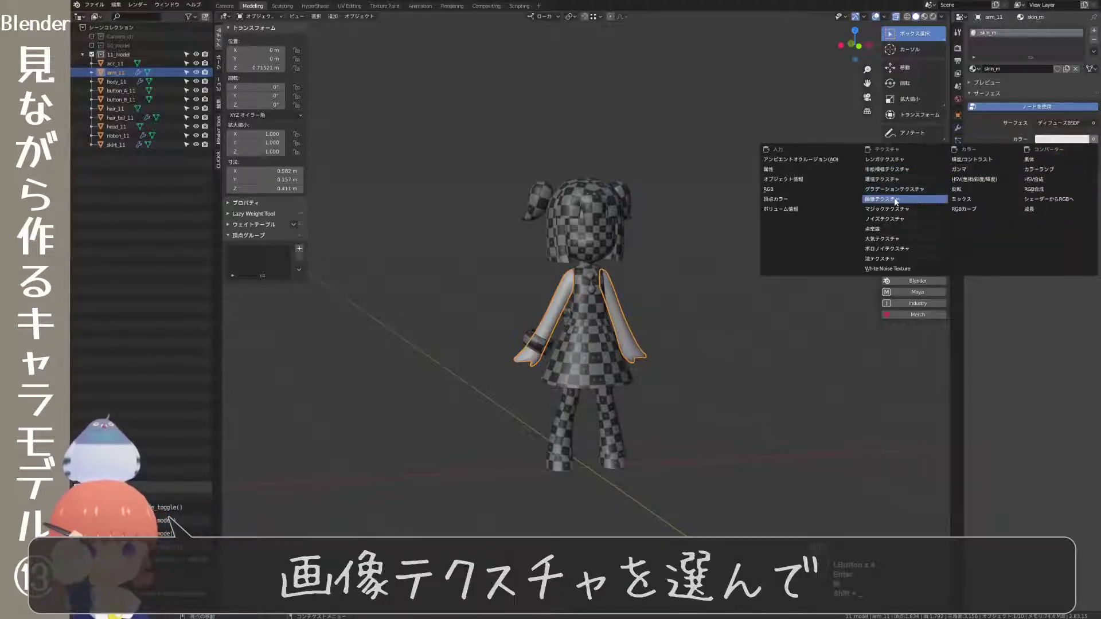
drag(898, 201, 1094, 153)
drag(1094, 151, 386, 281)
Load secchan_ver2.png as the image for the skin_m texture
click(382, 290)
drag(489, 85, 497, 111)
click(499, 114)
click(503, 105)
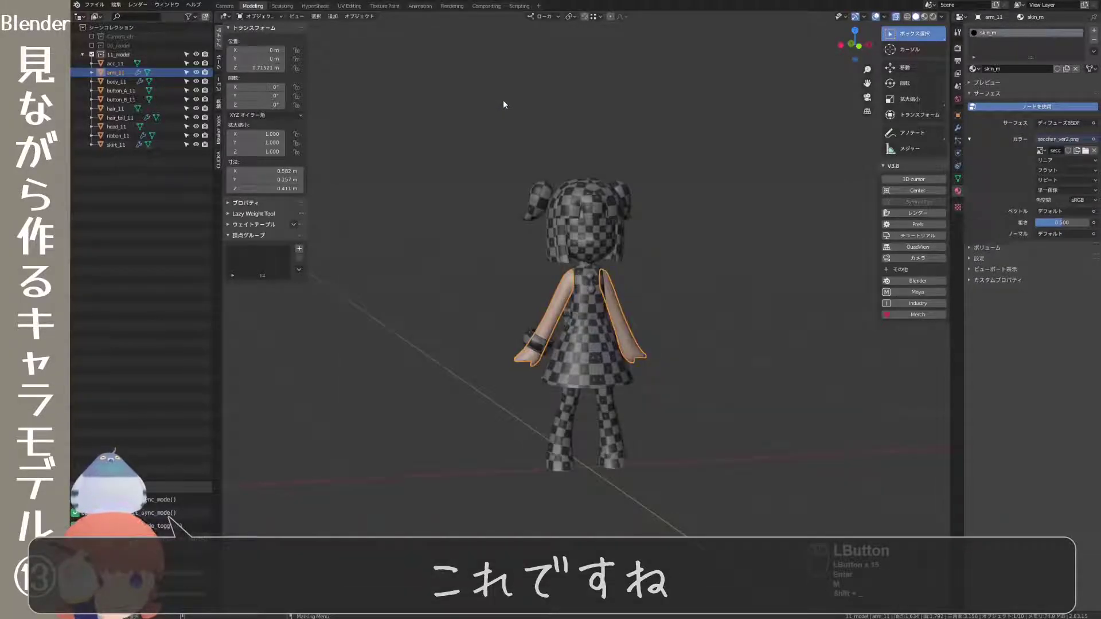
drag(687, 337, 695, 351)
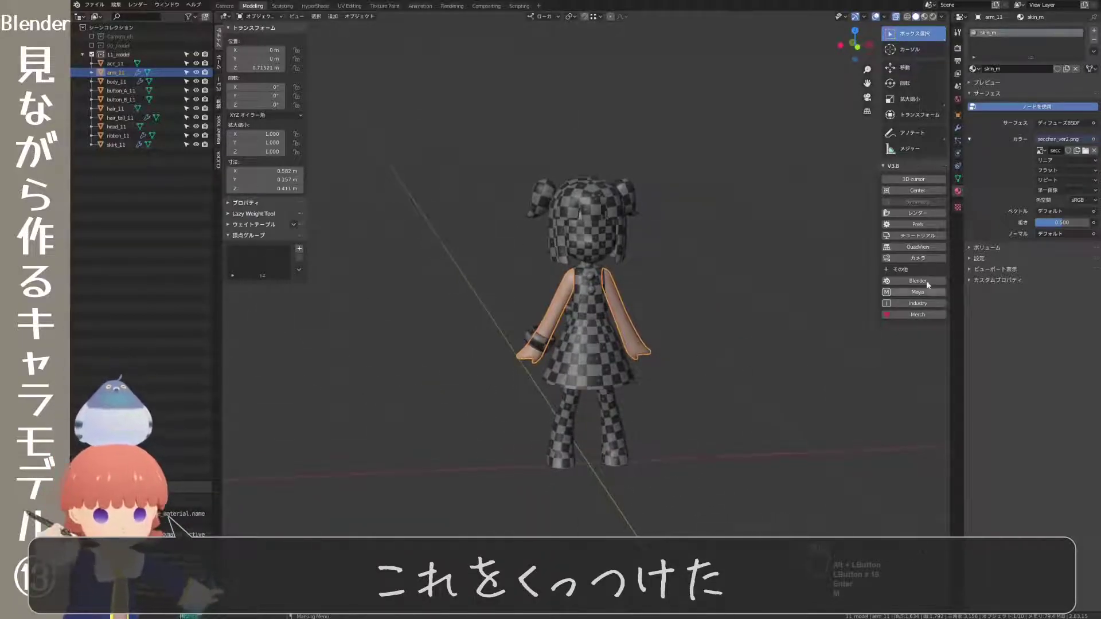
drag(977, 200, 756, 232)
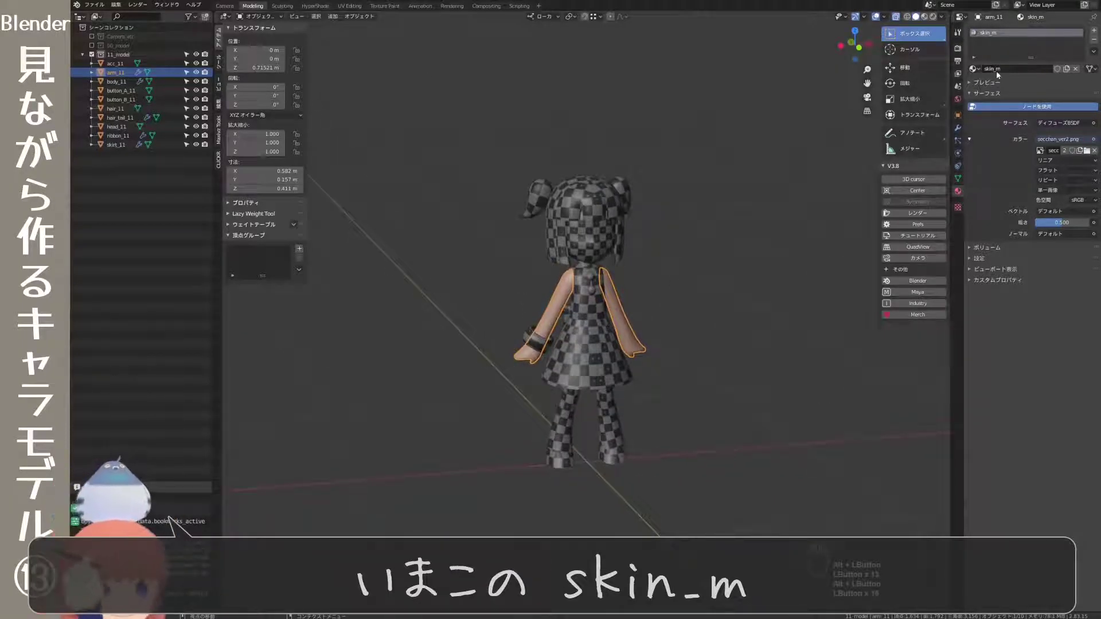
drag(652, 276, 634, 272)
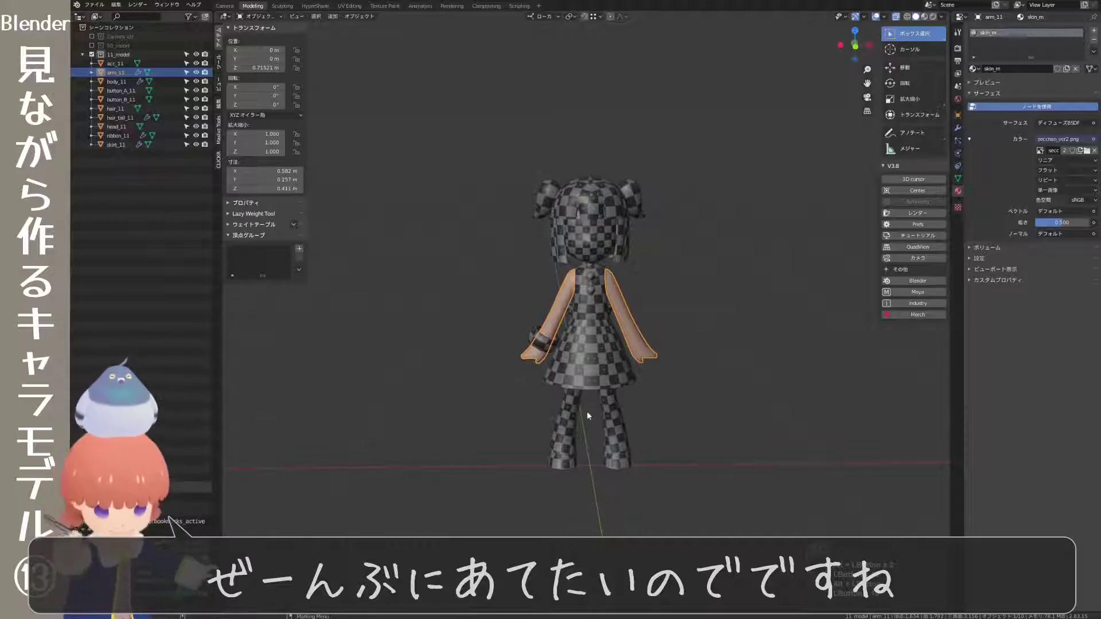
Box-select every body part with arm_11 as the active object
click(687, 158)
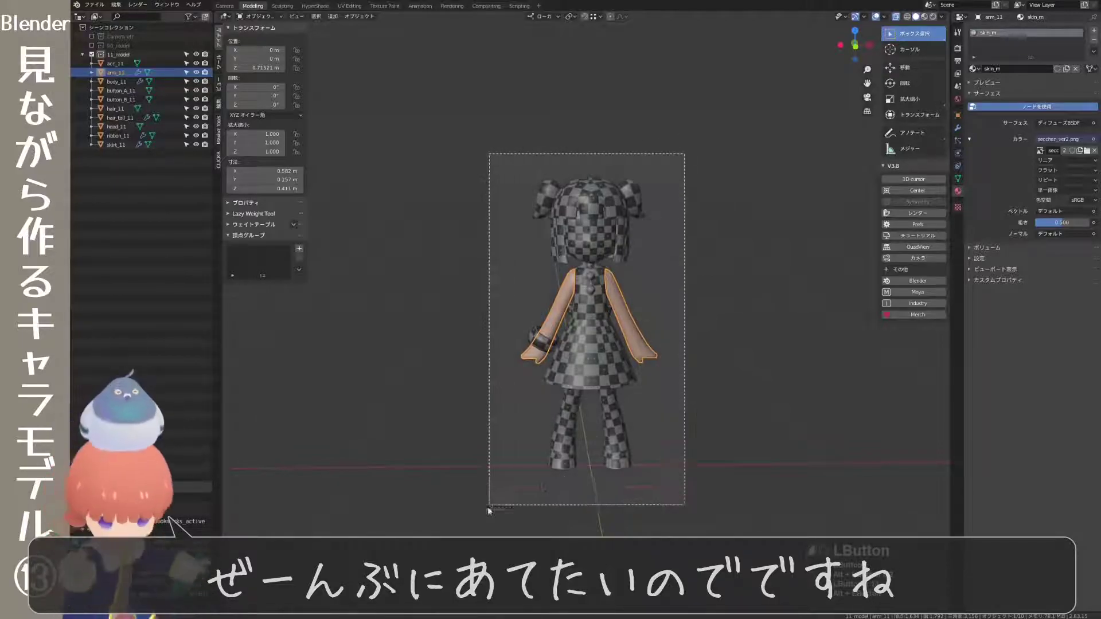
drag(682, 278, 680, 311)
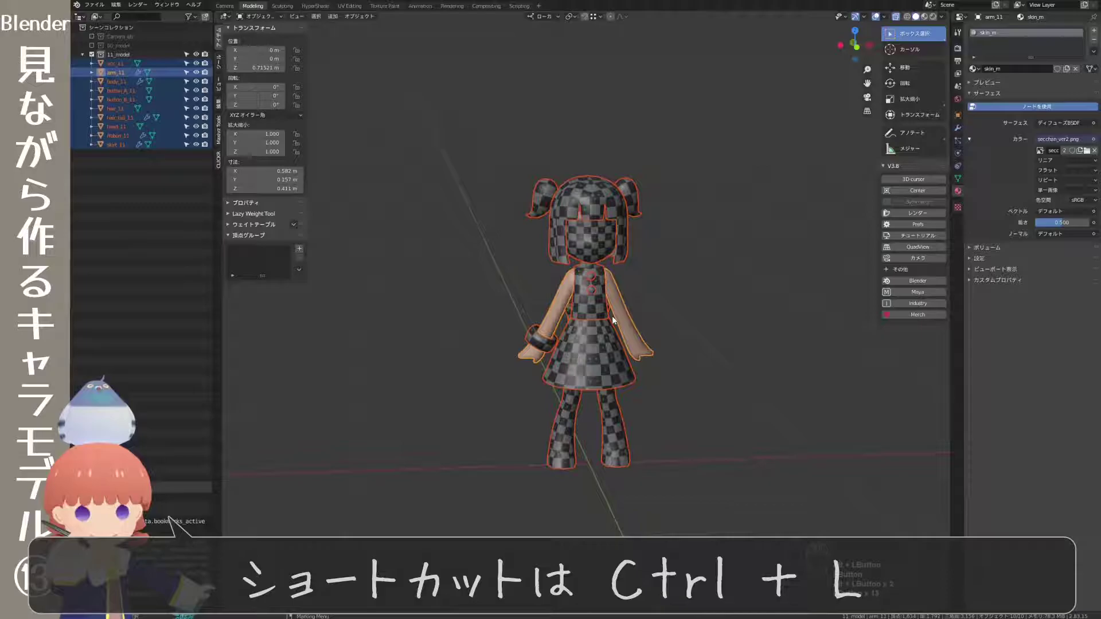
key(ctrl+l)
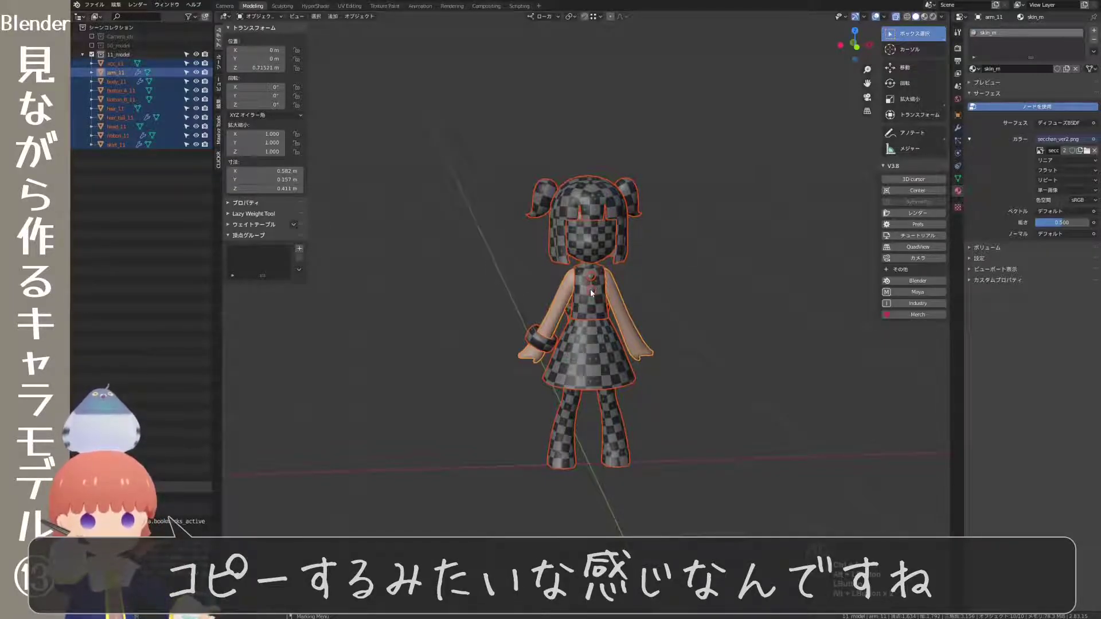
Link the arm's skin_m material to all selected parts via Ctrl+L Link Materials
key(ctrl+l)
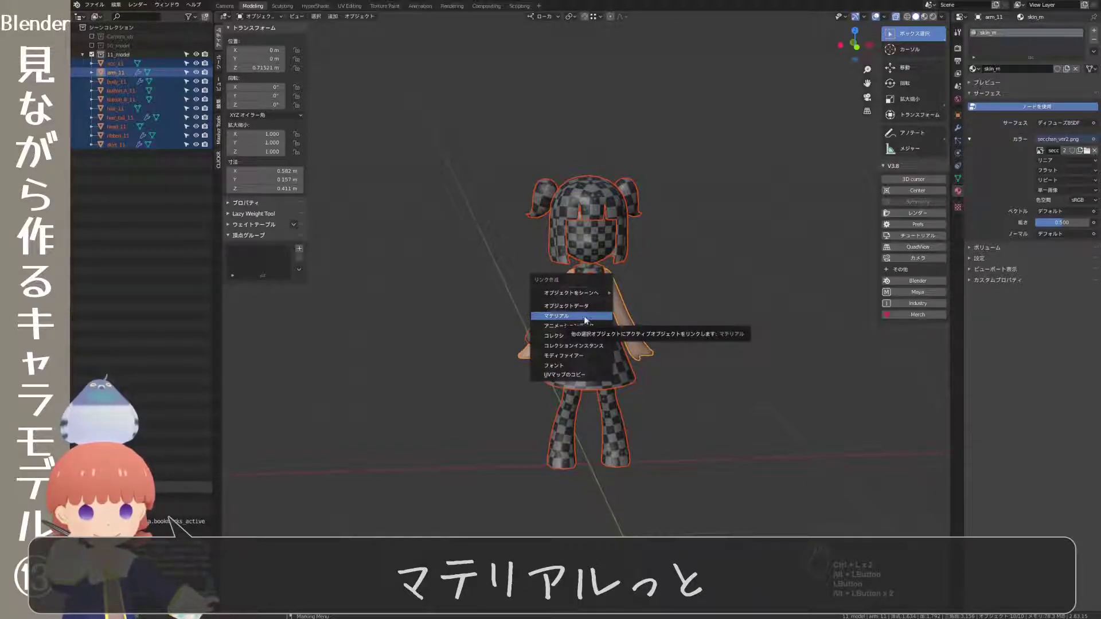
click(591, 318)
drag(724, 317, 746, 308)
drag(722, 313, 720, 313)
click(726, 305)
Deselect all and check individual parts such as the hair now use skin_m
click(710, 315)
drag(701, 340, 740, 338)
click(535, 352)
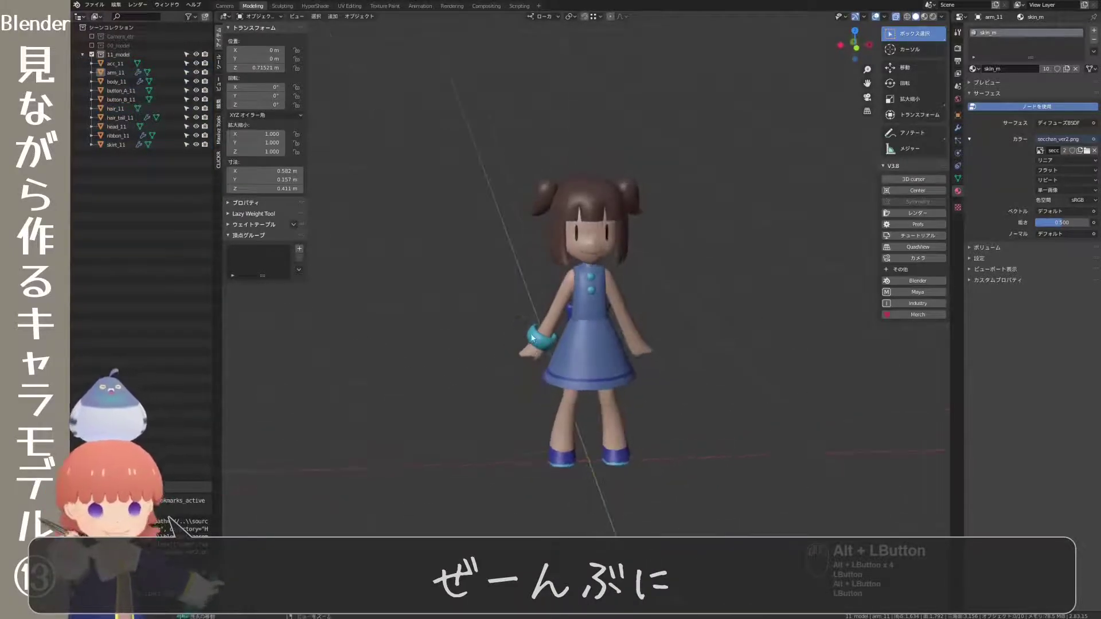
click(603, 190)
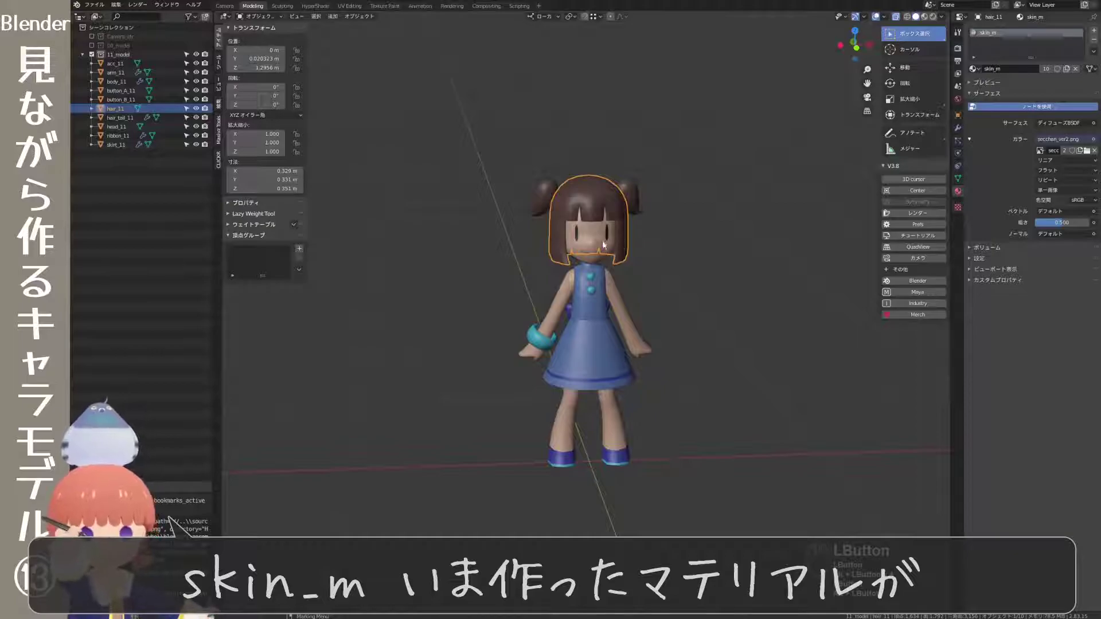